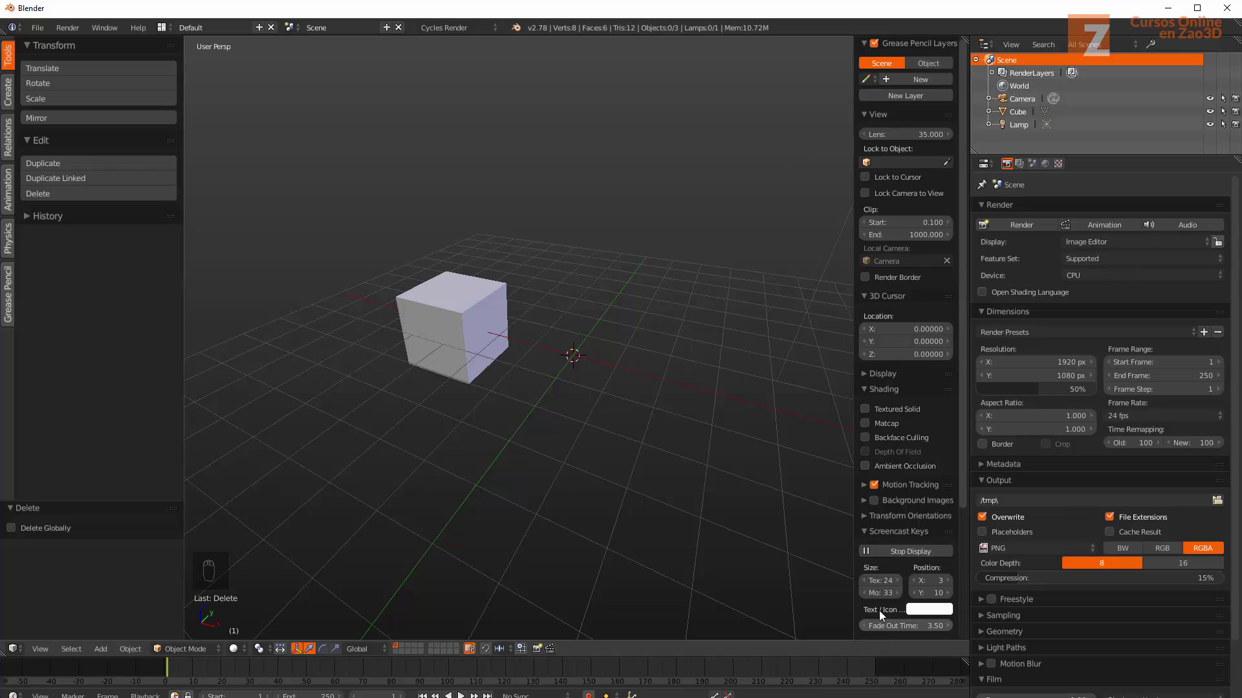
# Duplicate the cube with Shift+D and slide the copy away along the X axis
pyautogui.moveTo(861, 526); pyautogui.dragTo(864, 546)
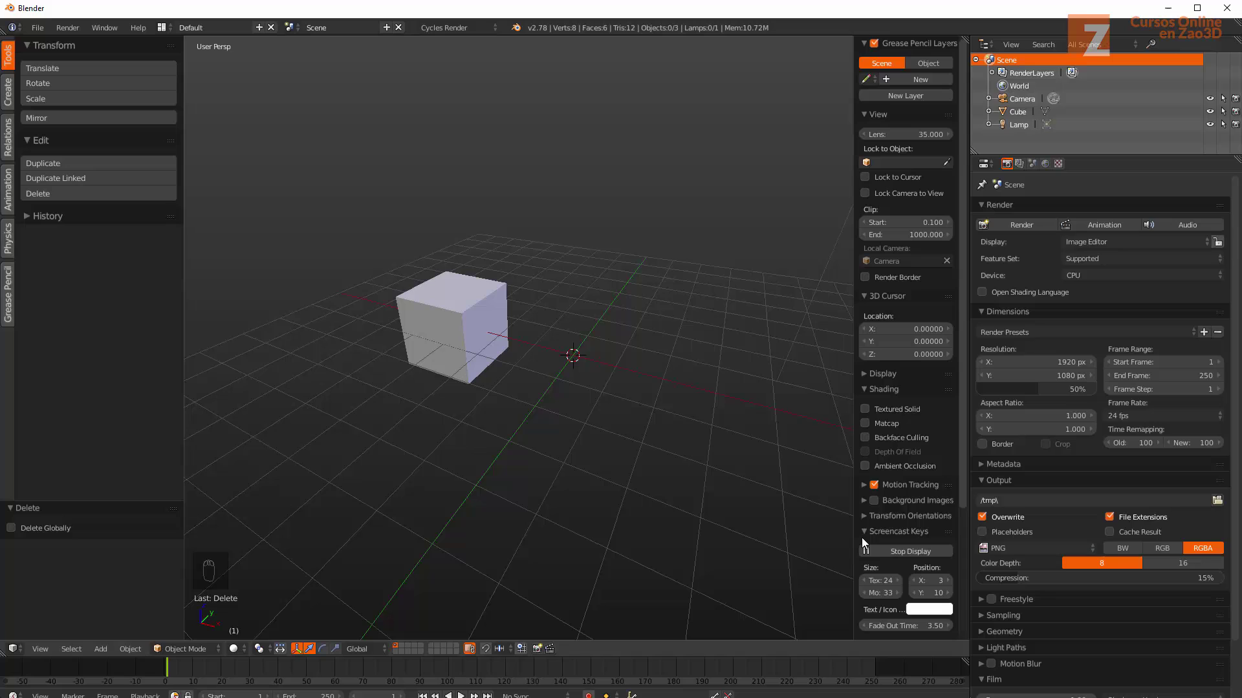
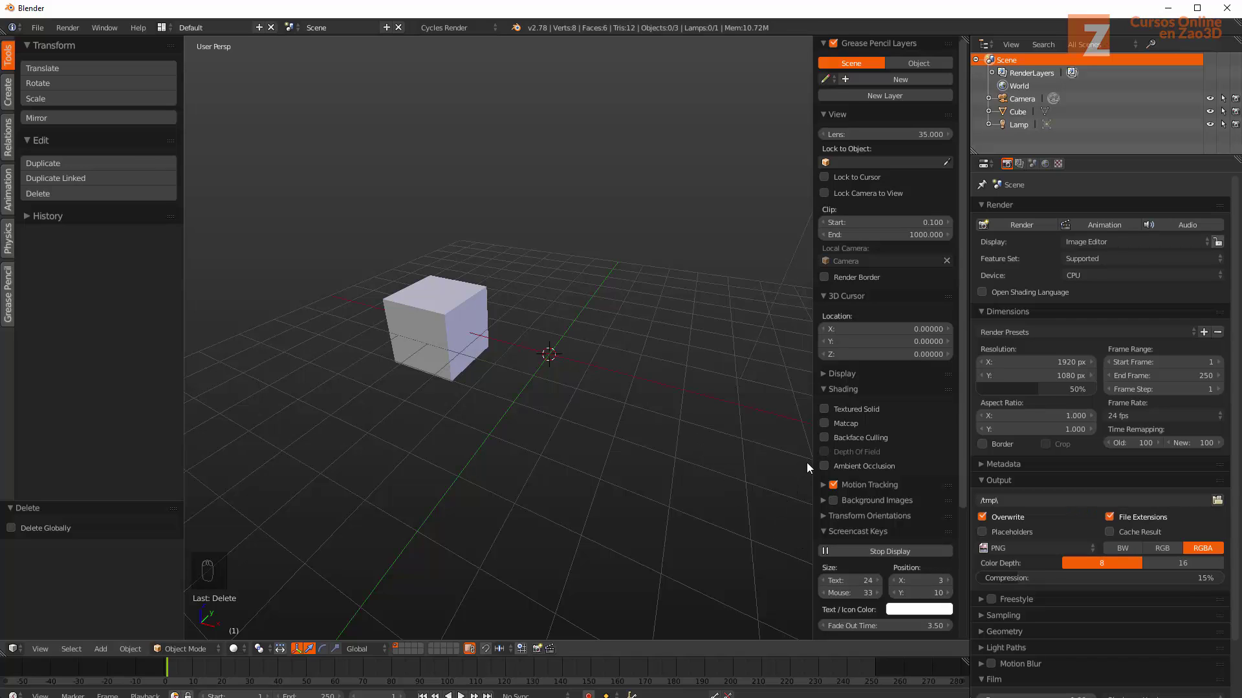
pyautogui.press('n')
pyautogui.moveTo(522, 338); pyautogui.dragTo(478, 325)
pyautogui.middleClick(478, 325)
pyautogui.press('shift+d')
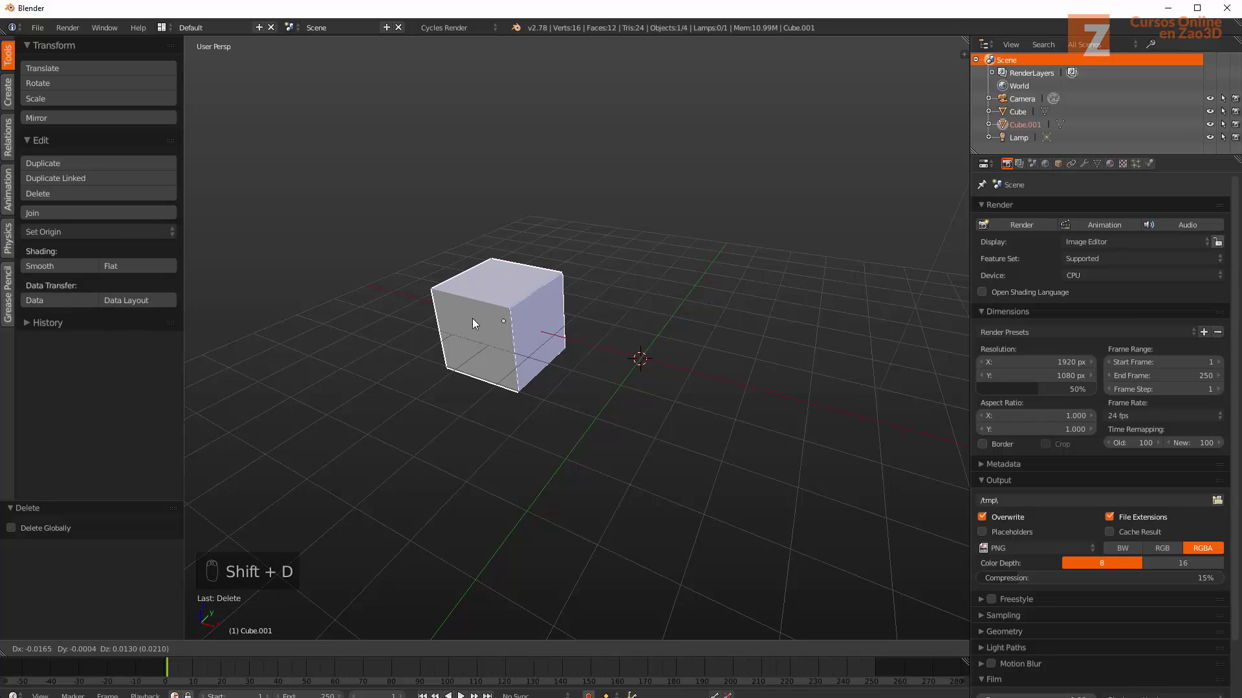
pyautogui.moveTo(541, 338); pyautogui.dragTo(783, 395)
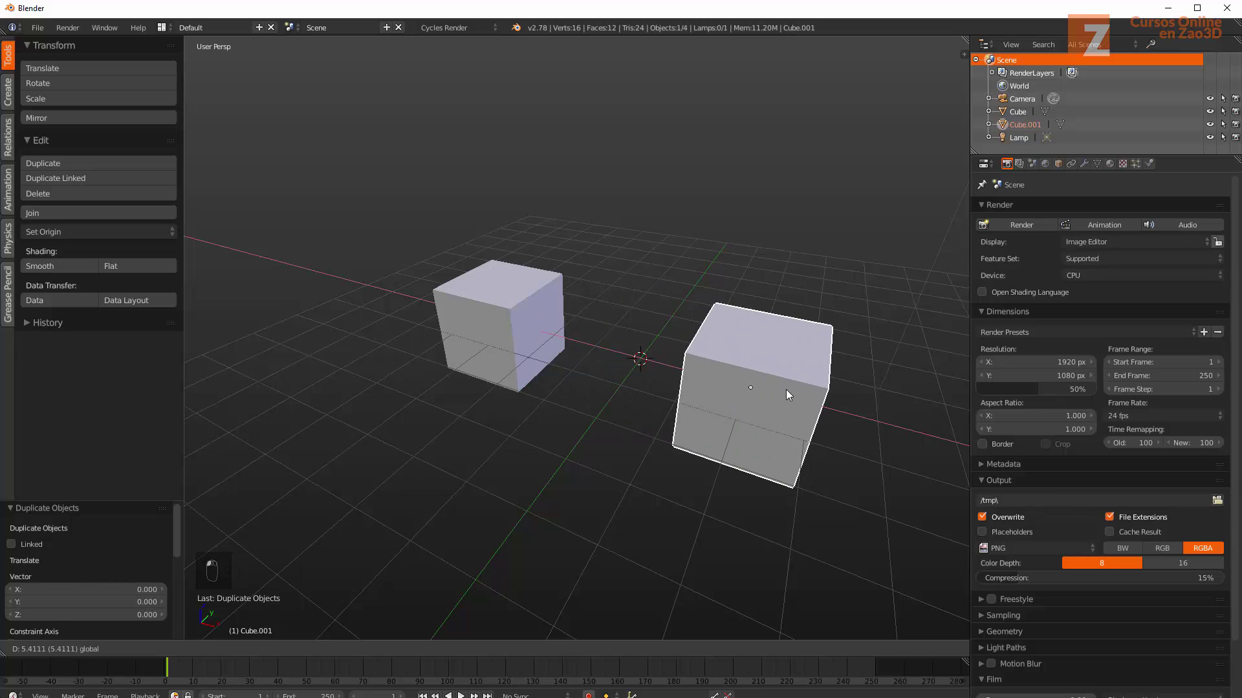
pyautogui.moveTo(622, 441); pyautogui.dragTo(613, 423)
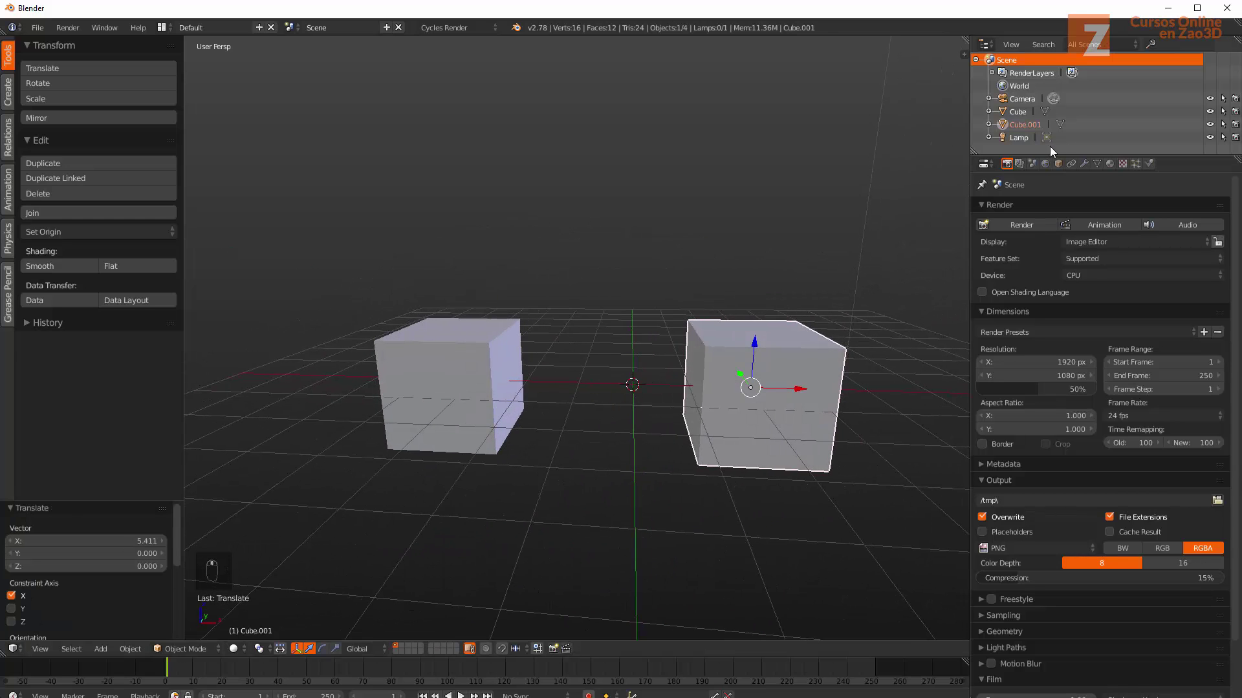
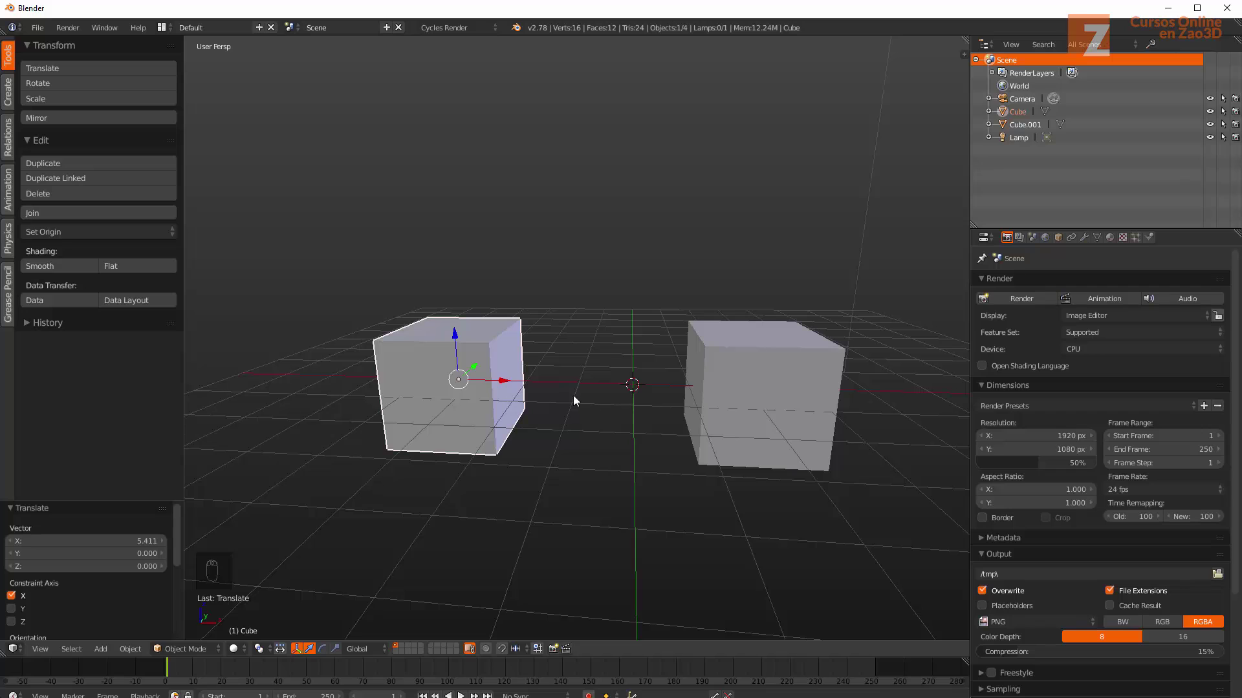
# Reposition Cube.001 beside the original along X and select both cubes together
pyautogui.moveTo(485, 447); pyautogui.dragTo(602, 449)
pyautogui.middleClick(597, 449)
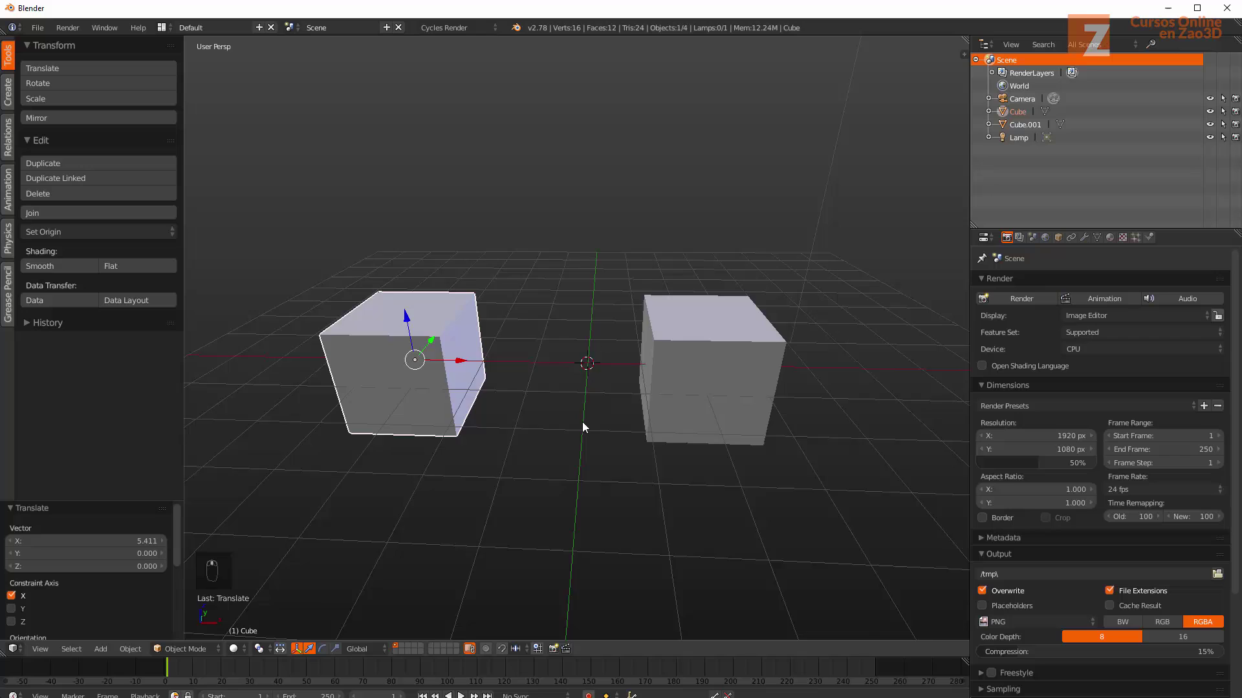
pyautogui.moveTo(610, 404); pyautogui.dragTo(584, 406)
pyautogui.moveTo(696, 377); pyautogui.dragTo(743, 354)
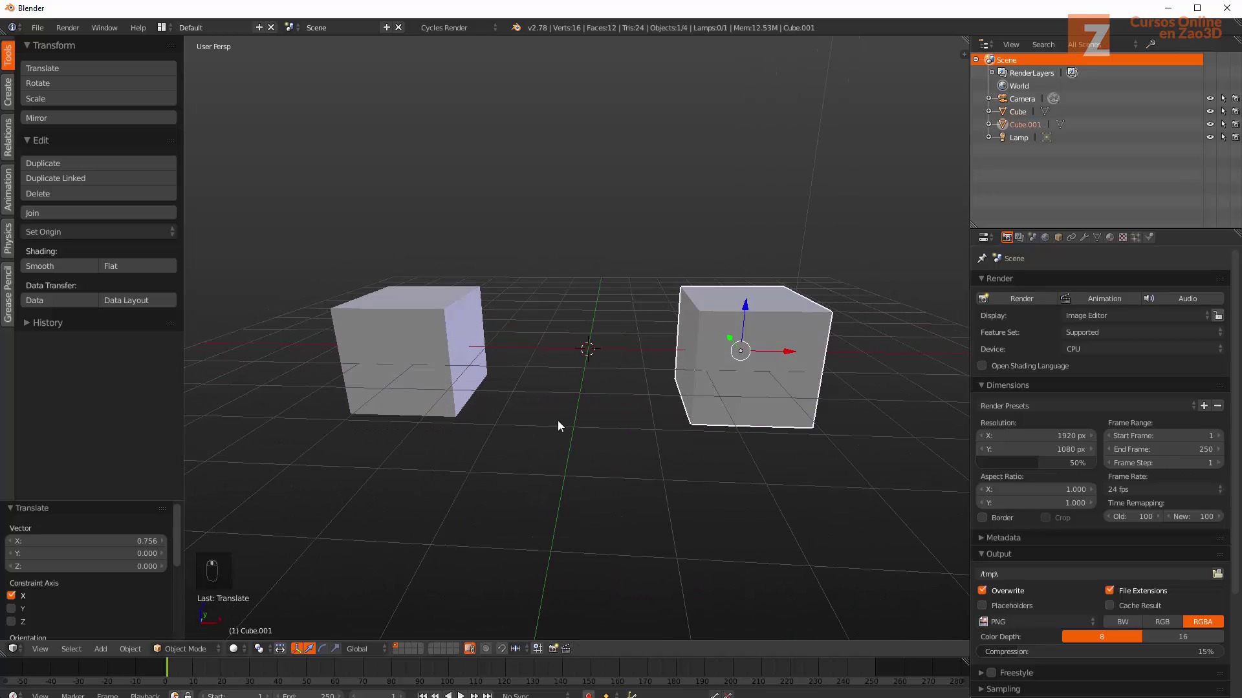
pyautogui.rightClick(412, 323)
pyautogui.middleClick(412, 323)
pyautogui.click(712, 366)
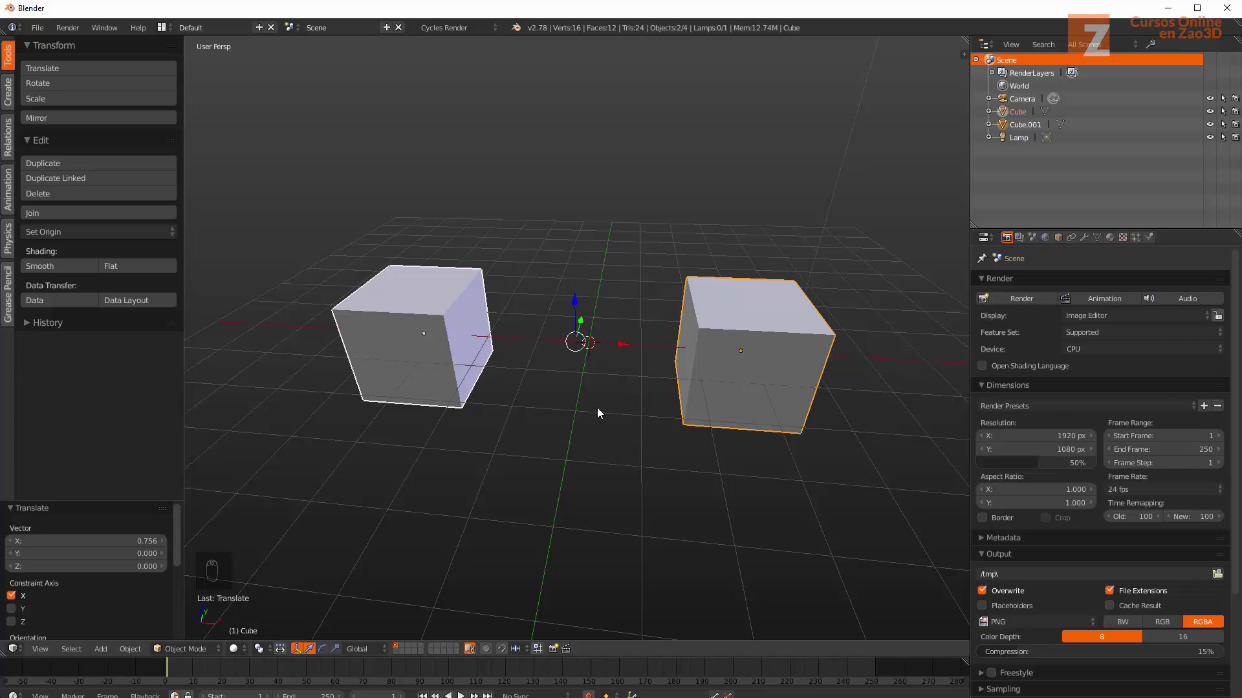
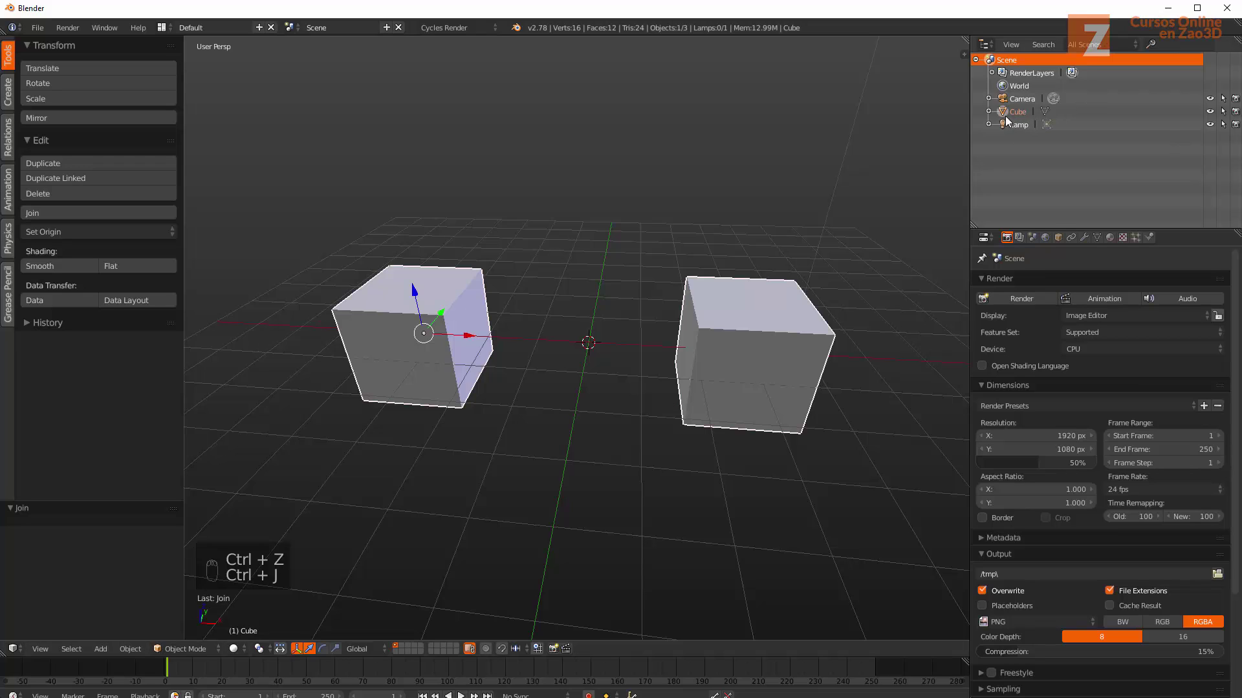
# Join the cubes into one mesh named Cube and reselect it after a deselect-all
pyautogui.moveTo(1006, 121); pyautogui.dragTo(969, 161)
pyautogui.click(562, 241)
pyautogui.press('a')
pyautogui.moveTo(577, 309); pyautogui.dragTo(609, 276)
pyautogui.moveTo(599, 274); pyautogui.dragTo(760, 290)
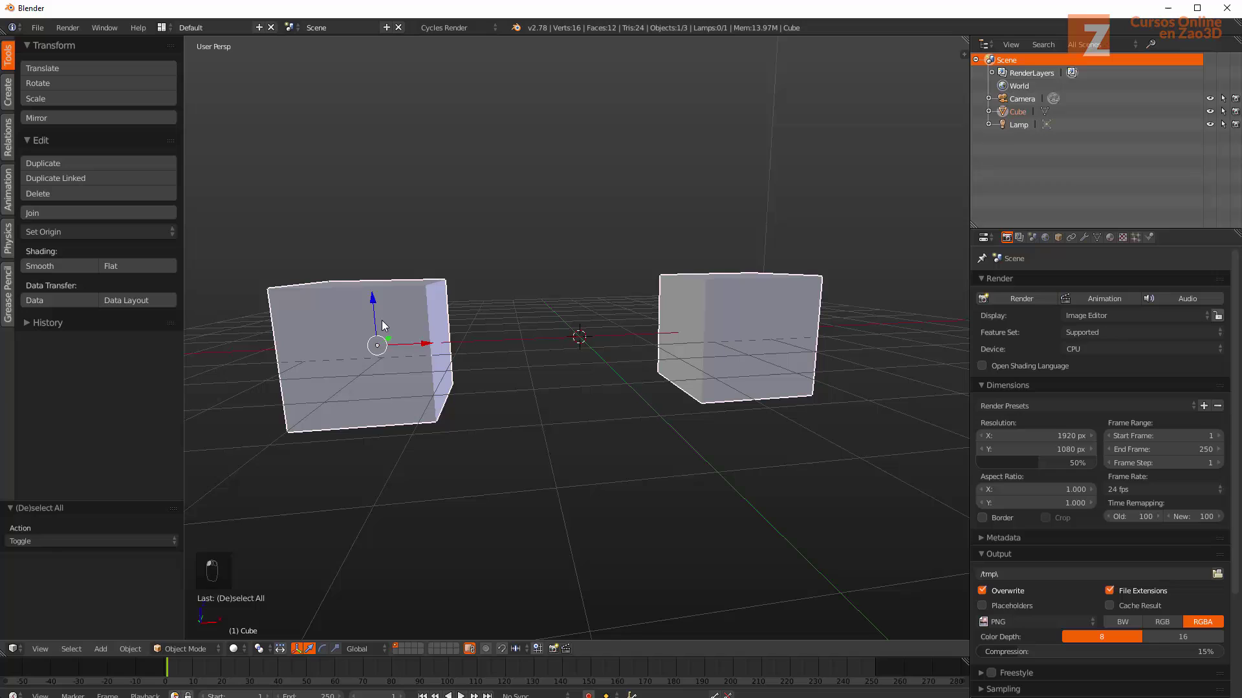
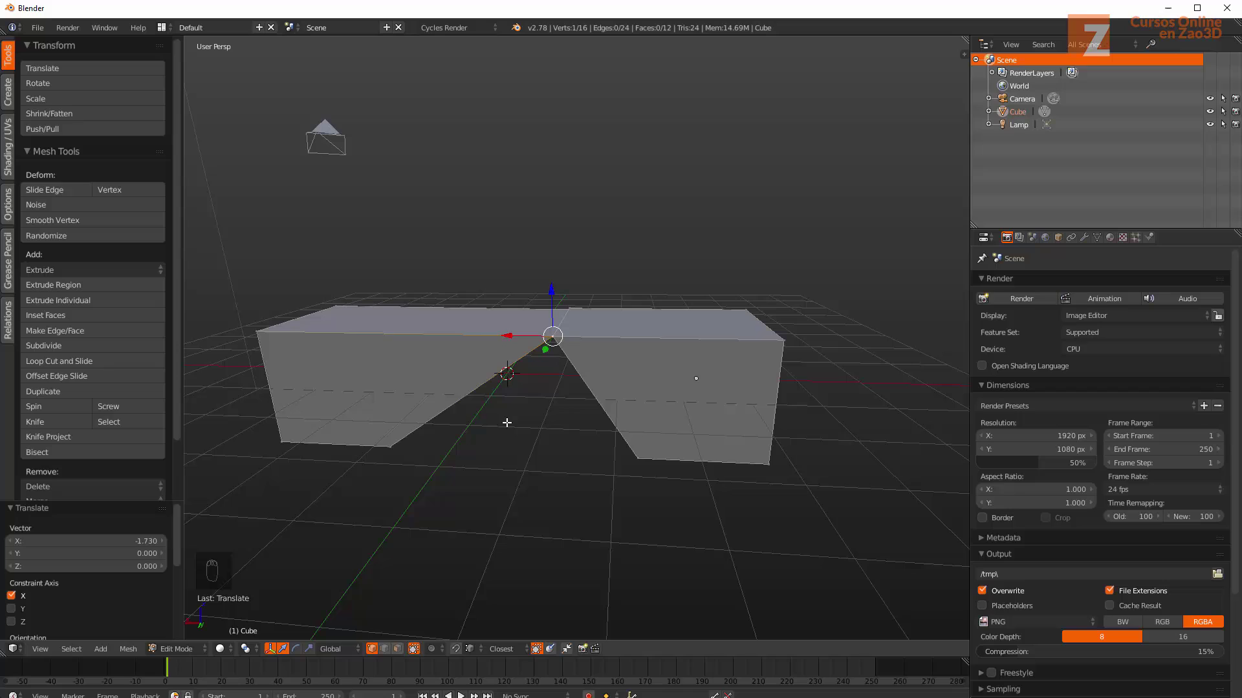
# Select all vertices and remove doubles, merging the notch apex from 16 to 15 vertices
pyautogui.press('a')
pyautogui.press('a')
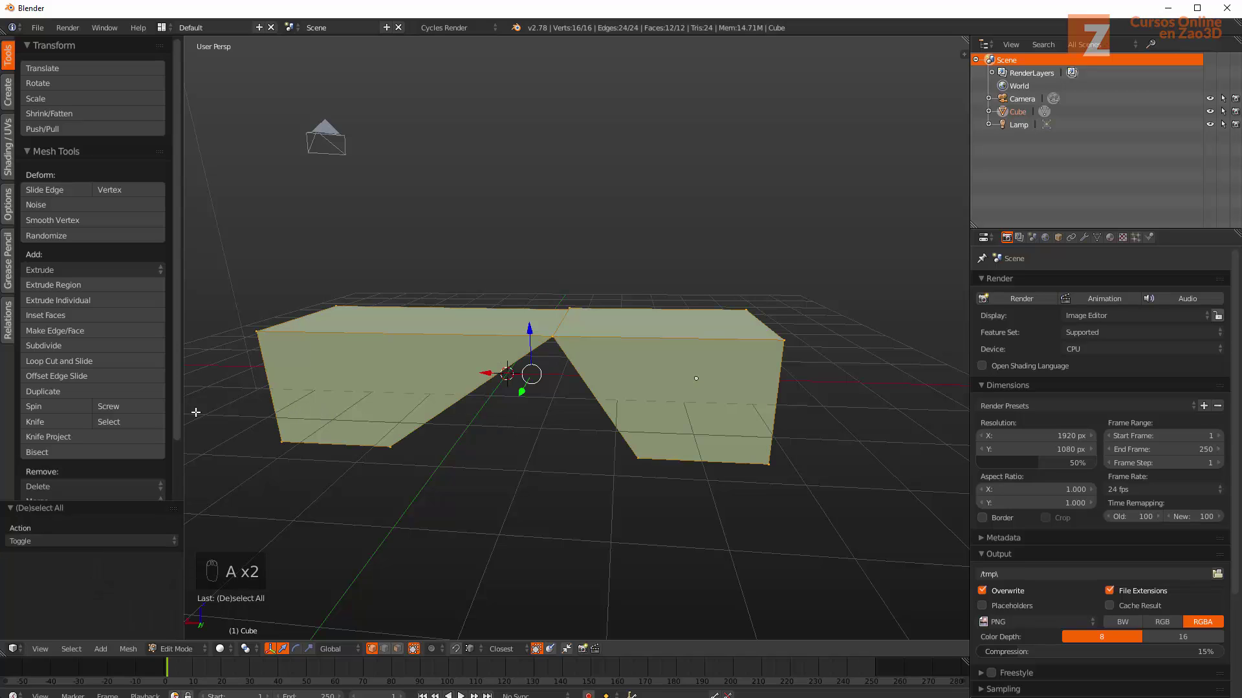
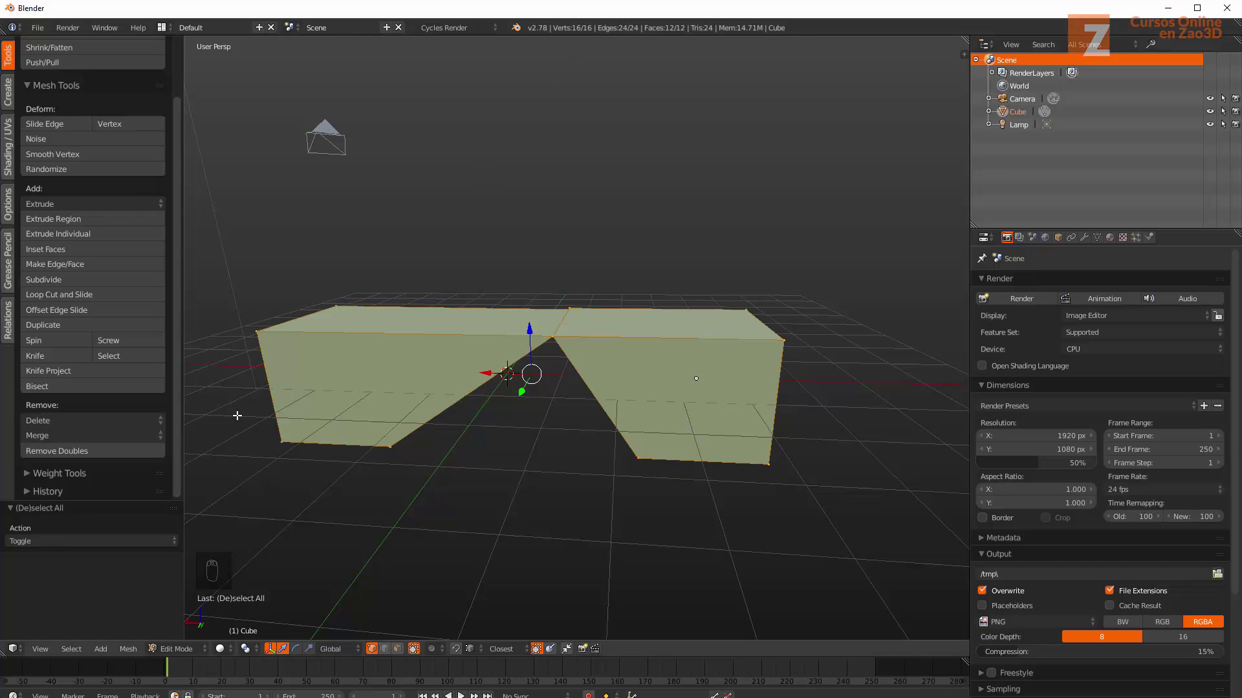
pyautogui.moveTo(79, 459); pyautogui.dragTo(692, 31)
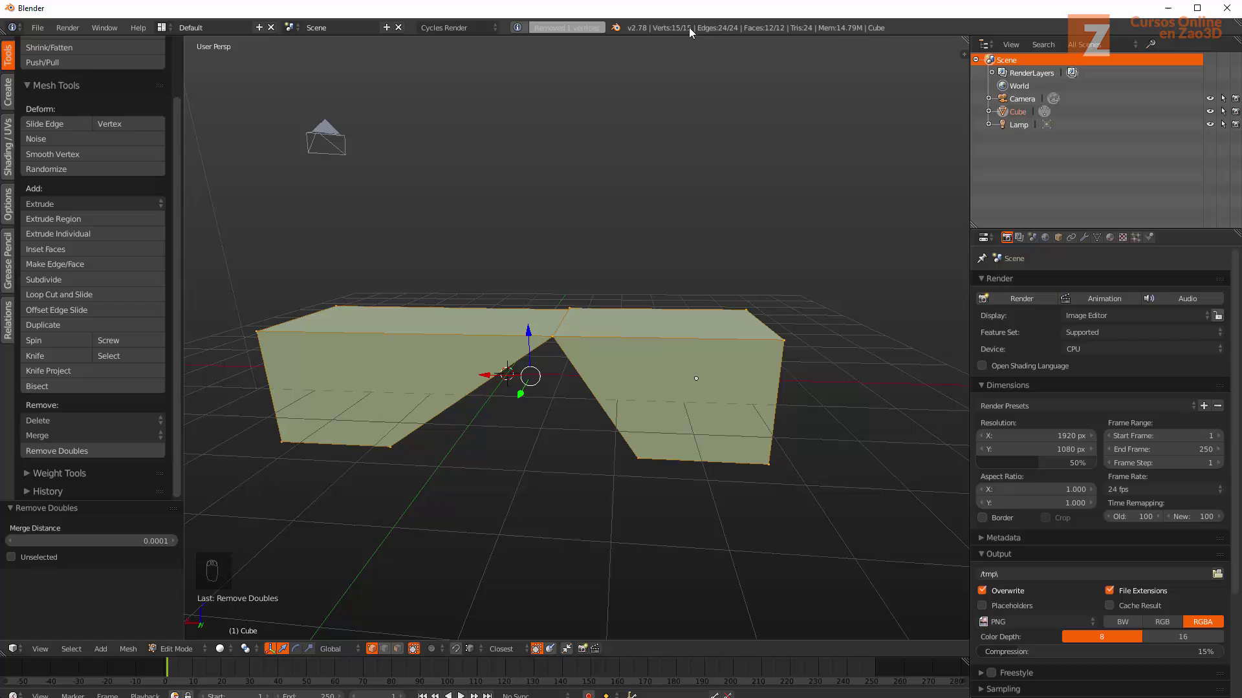
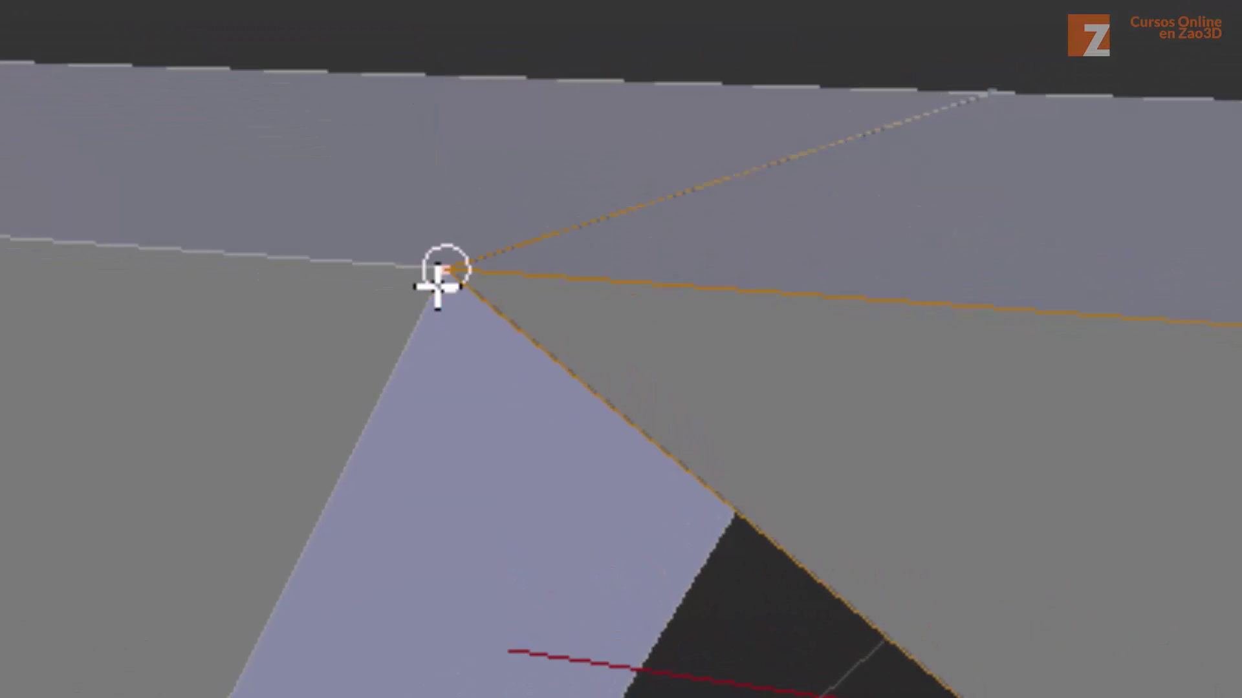
pyautogui.press('a')
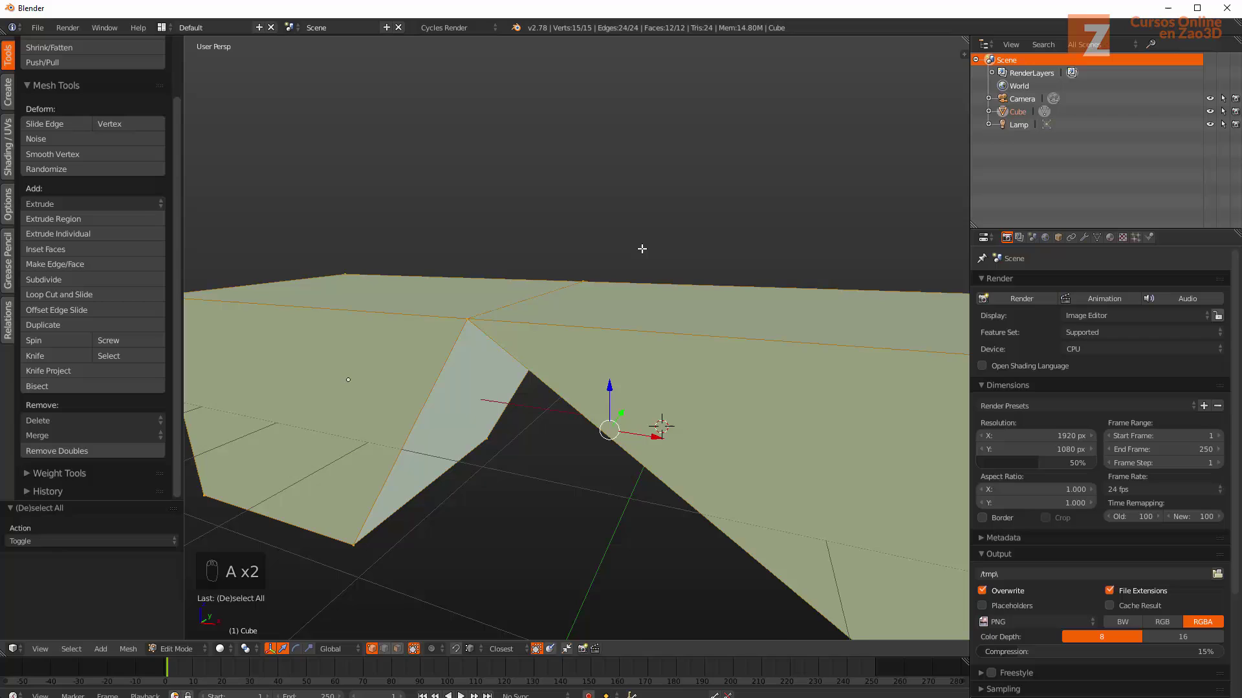
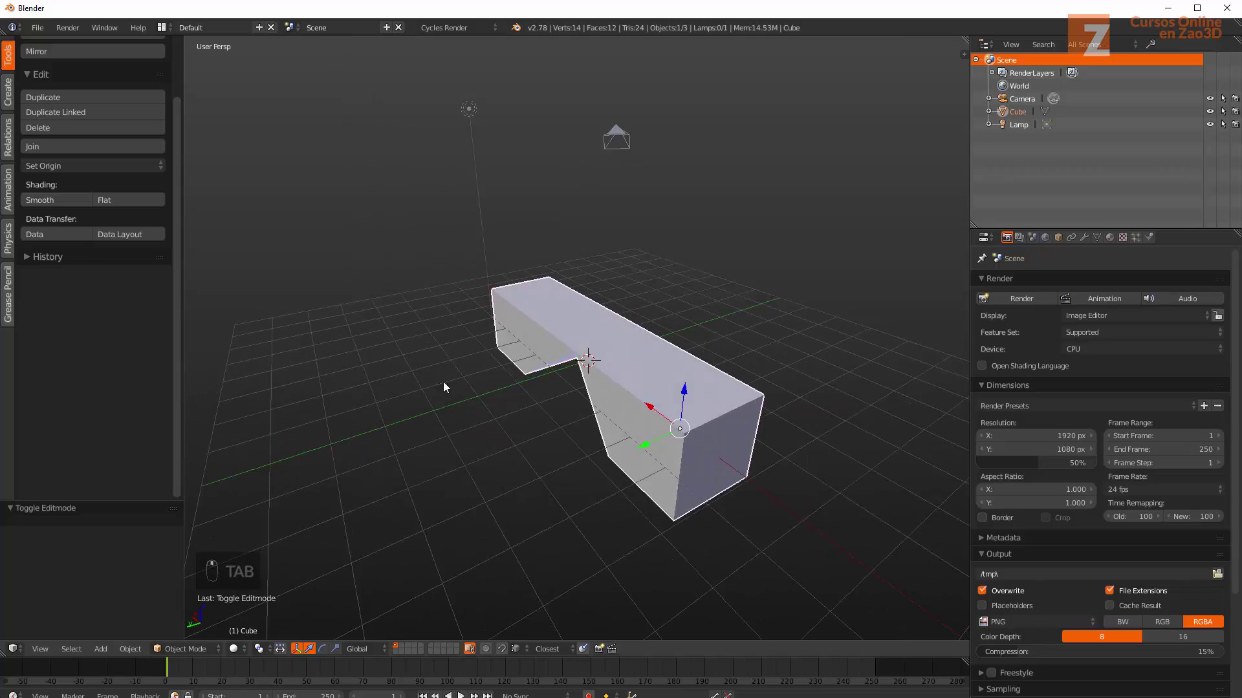
# Orbit around the V-notched beam to view it from the front before adding a shape
pyautogui.moveTo(409, 376); pyautogui.dragTo(624, 340)
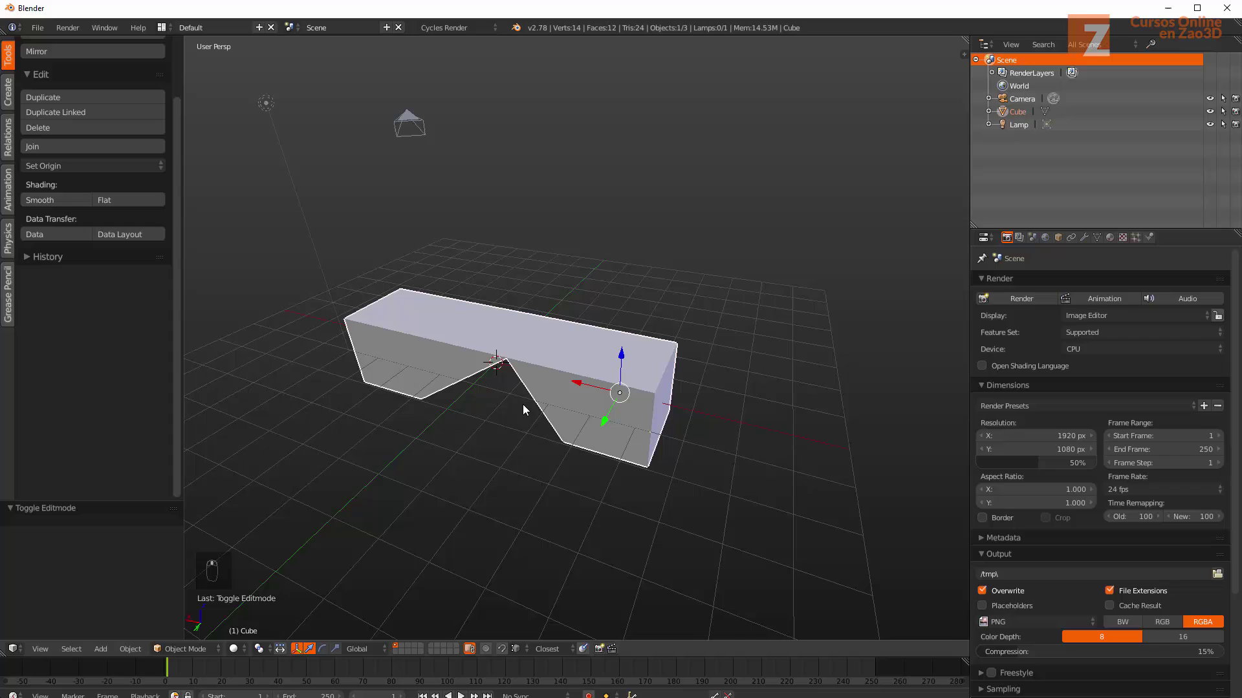
pyautogui.moveTo(546, 379); pyautogui.dragTo(555, 366)
pyautogui.moveTo(490, 397); pyautogui.dragTo(575, 375)
pyautogui.moveTo(548, 390); pyautogui.dragTo(601, 383)
pyautogui.moveTo(602, 383); pyautogui.dragTo(549, 376)
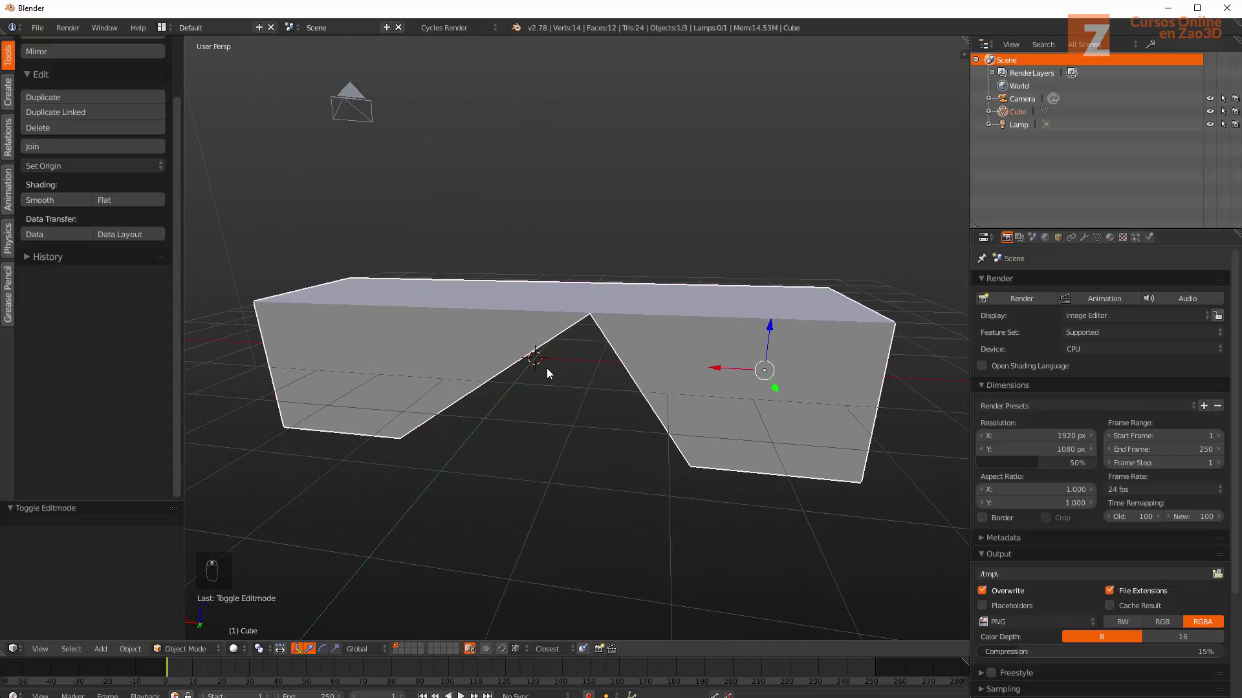
pyautogui.moveTo(550, 376); pyautogui.dragTo(12, 104)
pyautogui.moveTo(12, 104); pyautogui.dragTo(104, 159)
pyautogui.moveTo(153, 126); pyautogui.dragTo(104, 160)
# Add a cylinder above the beam and join it into the beam object with Ctrl+J
pyautogui.rightClick(141, 125)
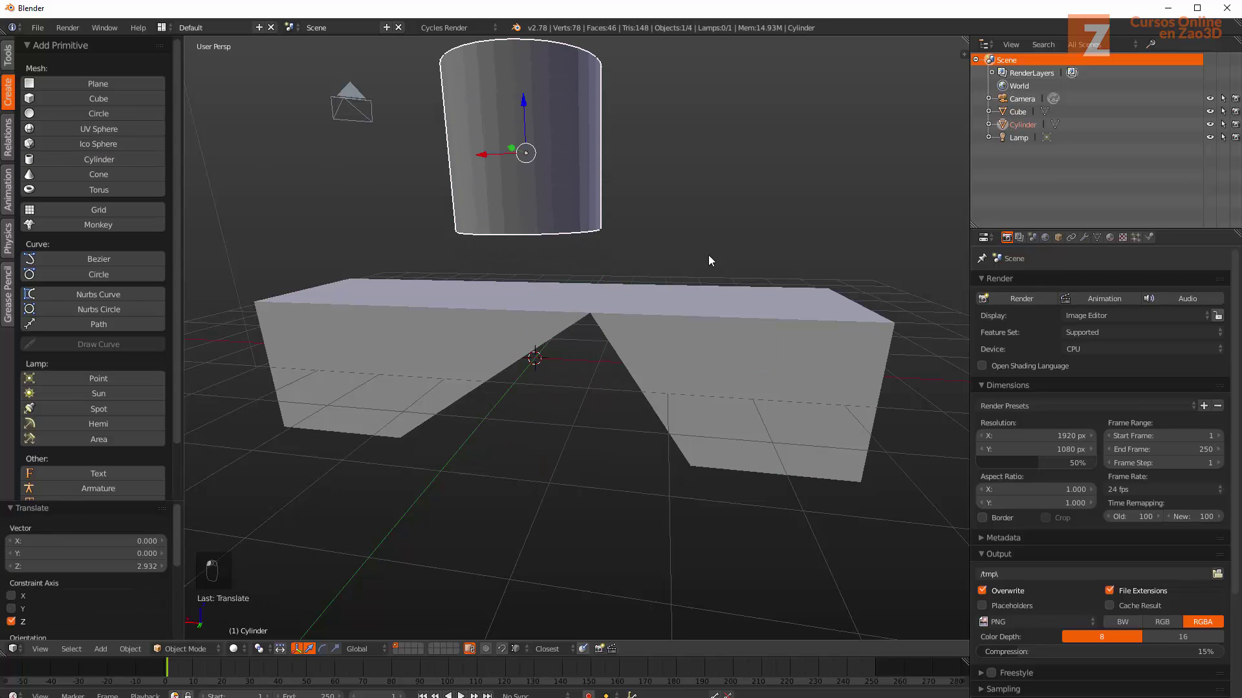
pyautogui.moveTo(704, 267); pyautogui.dragTo(647, 279)
pyautogui.middleClick(654, 278)
pyautogui.middleClick(698, 274)
pyautogui.moveTo(693, 271); pyautogui.dragTo(441, 293)
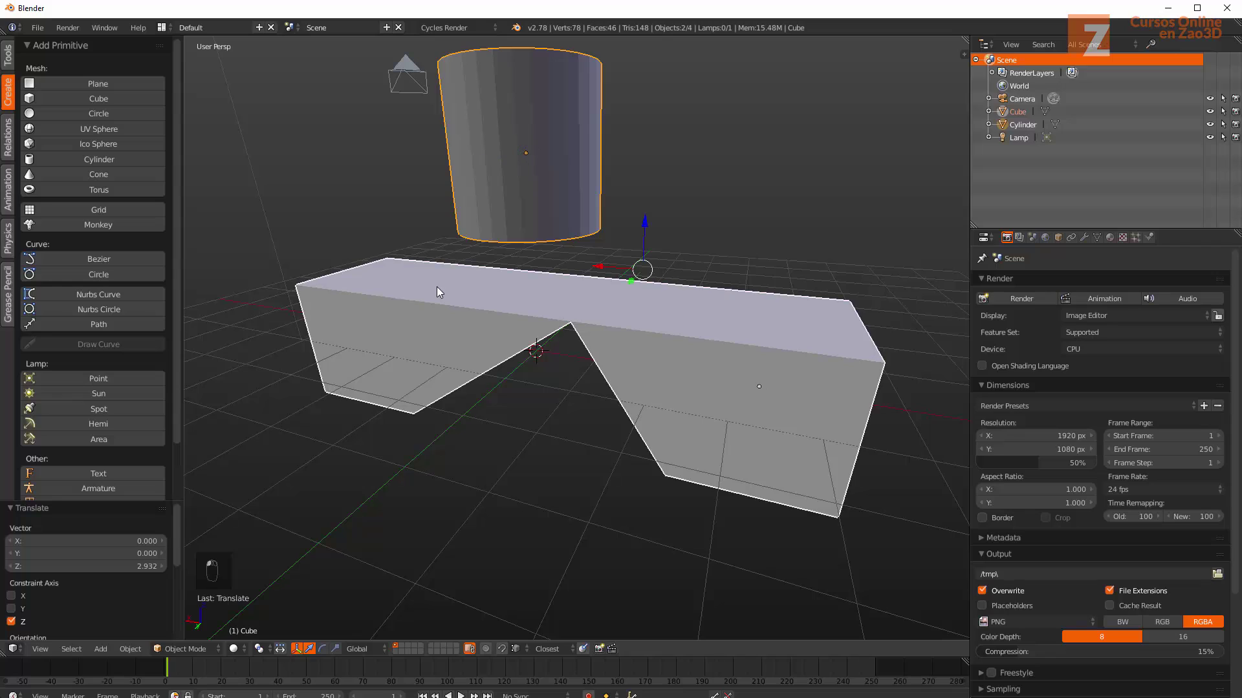
pyautogui.press('ctrl+j')
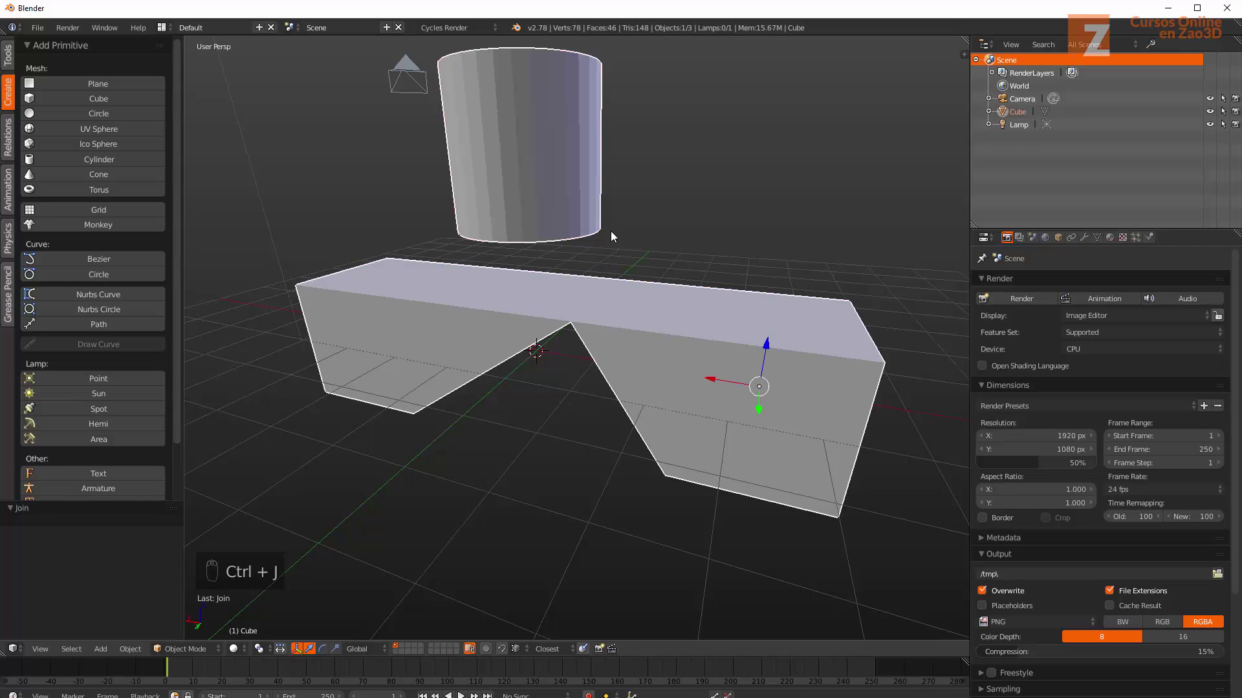
# Check the combined Cube mesh in Edit Mode, return to Object Mode and inspect it
pyautogui.press('a')
pyautogui.press('a')
pyautogui.press('Tab')
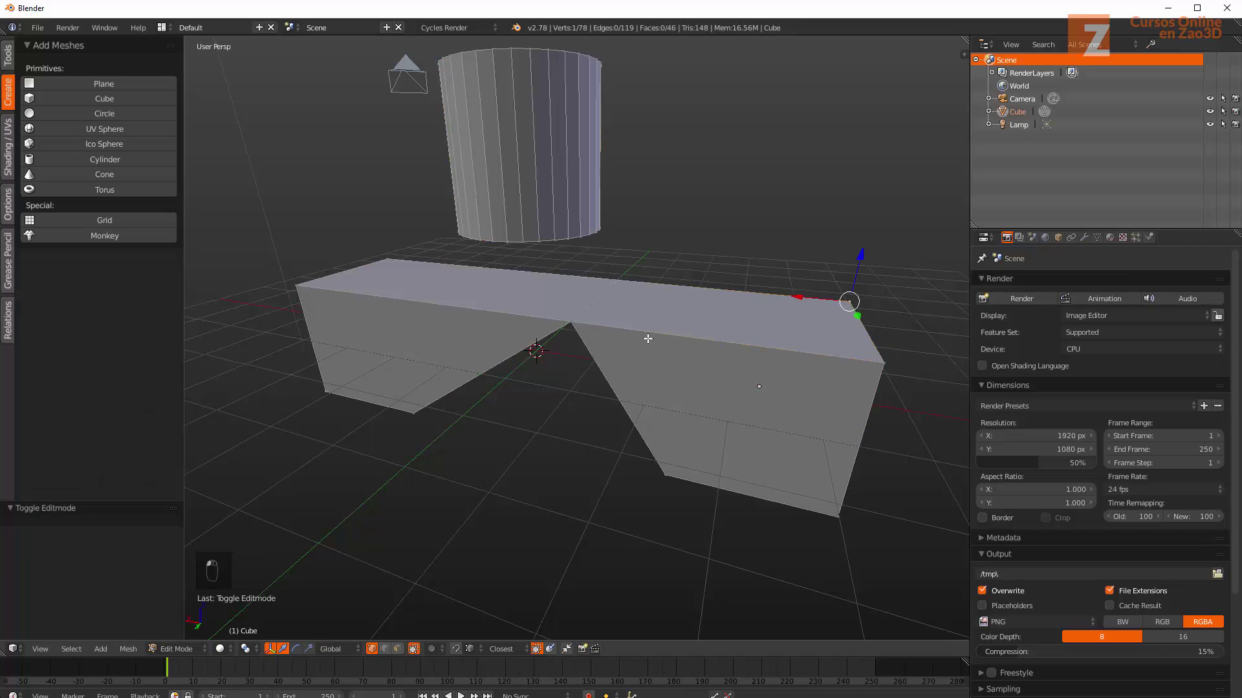
pyautogui.press('Tab')
pyautogui.moveTo(638, 345); pyautogui.dragTo(731, 330)
pyautogui.middleClick(702, 331)
pyautogui.moveTo(992, 114); pyautogui.dragTo(775, 253)
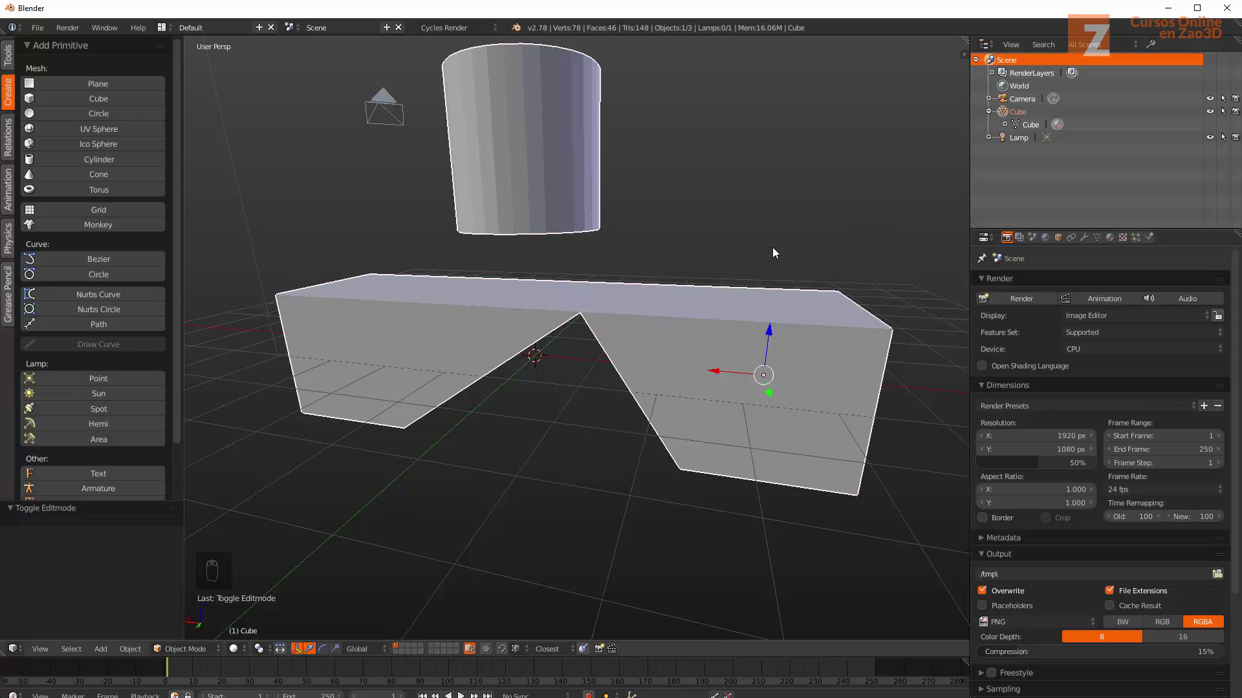